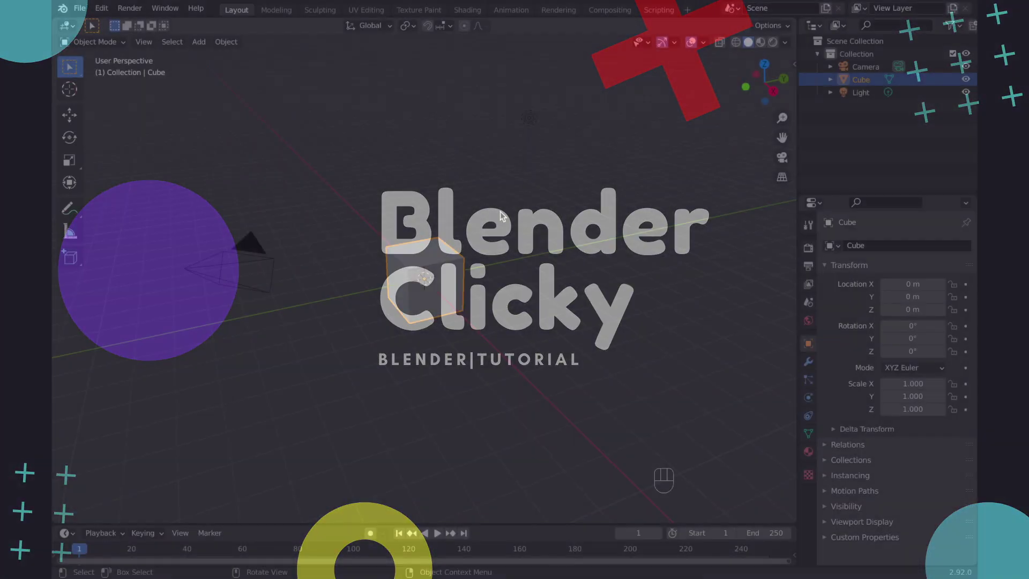
Apply the Quick Explode effect to the default cube.
{"action": "left_click_drag", "start_coordinate": [233, 50], "coordinate": [436, 378]}
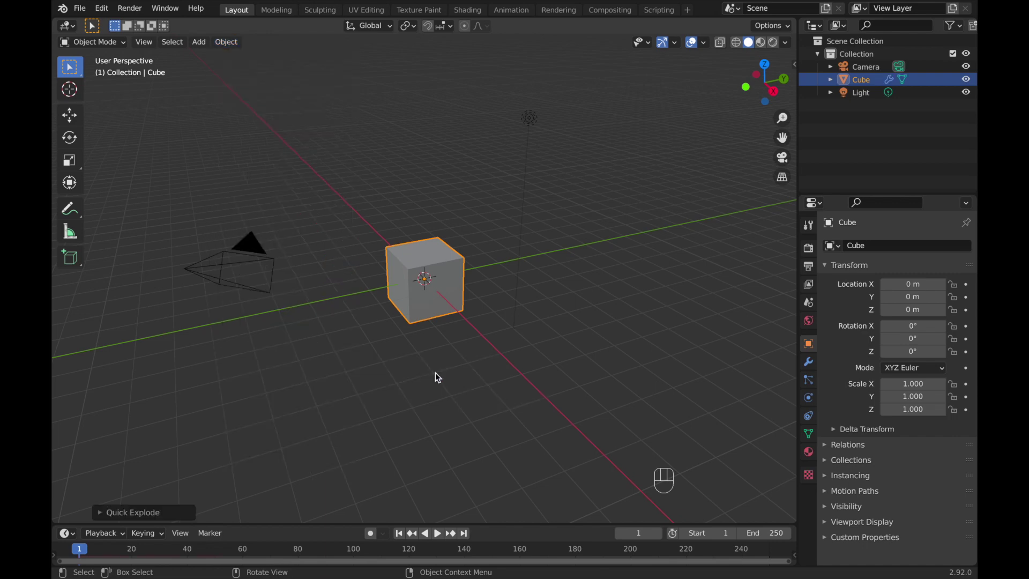
Enter Edit Mode on the exploded cube to inspect its mesh and particle setup.
{"action": "key", "text": "Tab"}
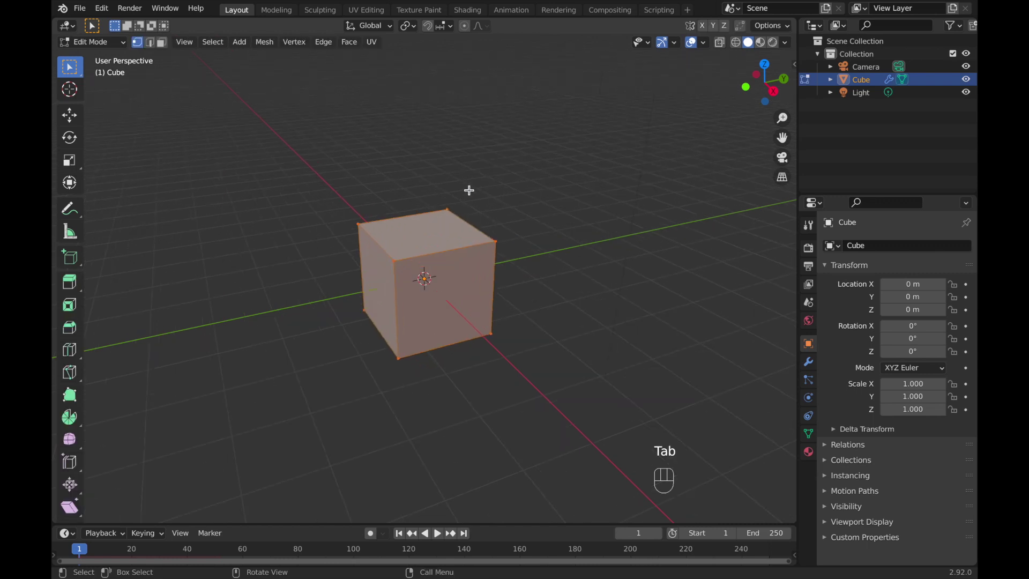
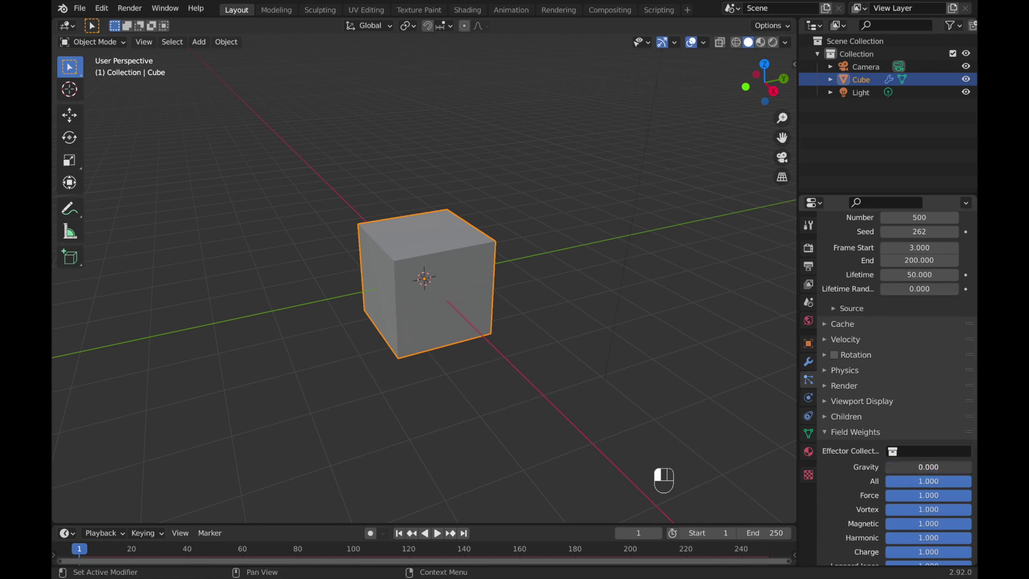
Play the cube's explosion animation, stop it, and rewind to frame 1.
{"action": "key", "text": "space"}
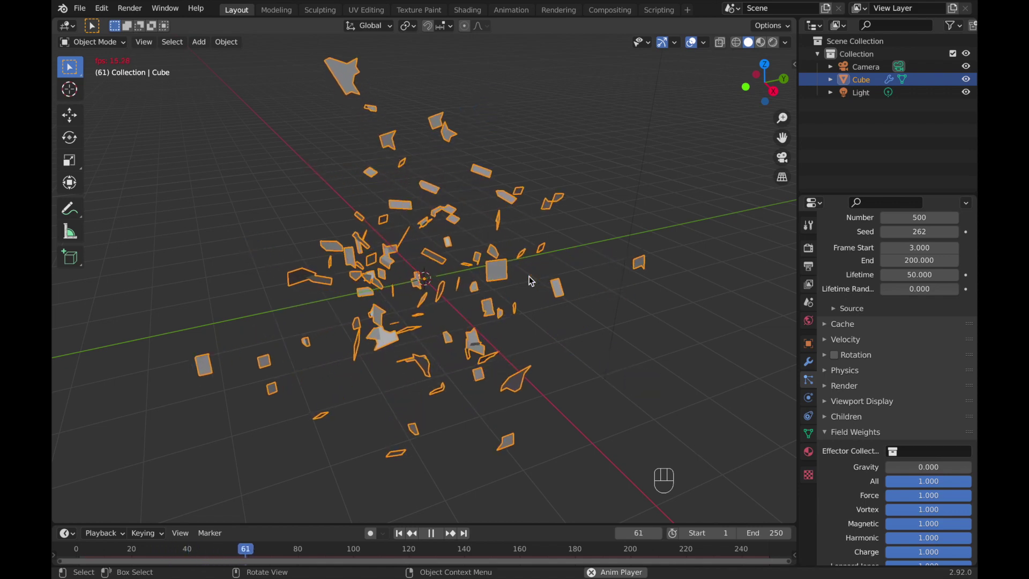
{"action": "key", "text": "space"}
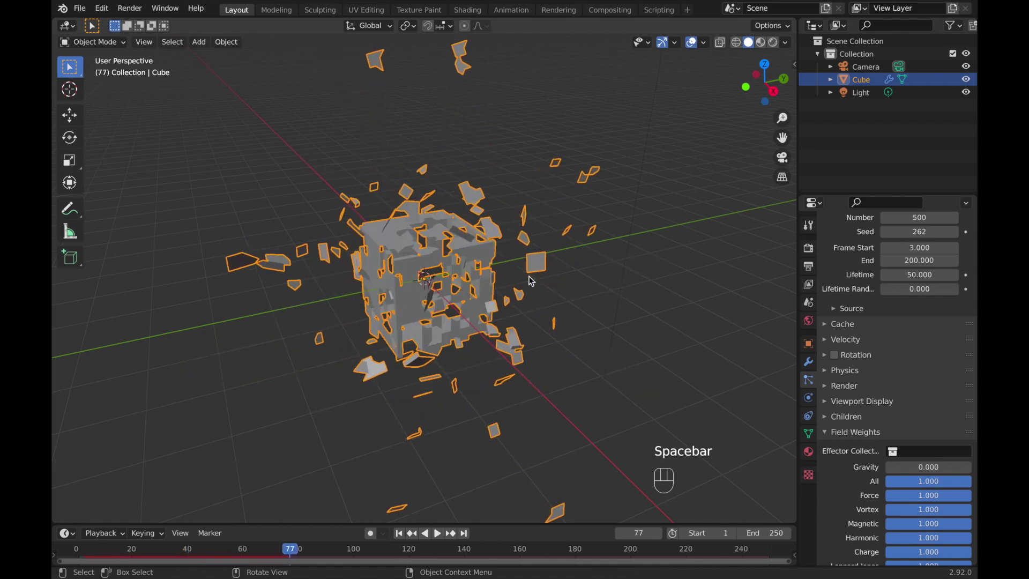
{"action": "key", "text": "shift+Left"}
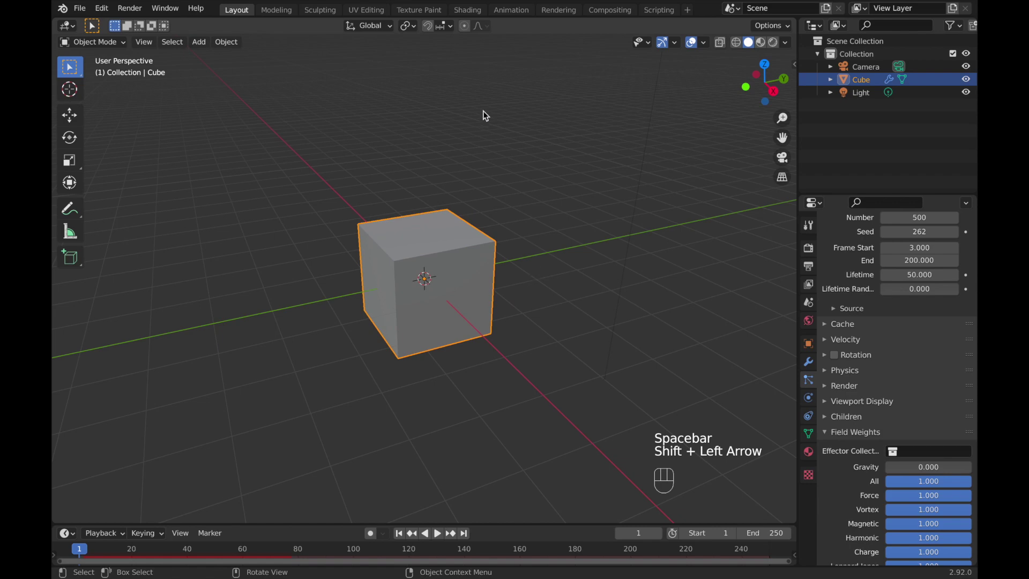
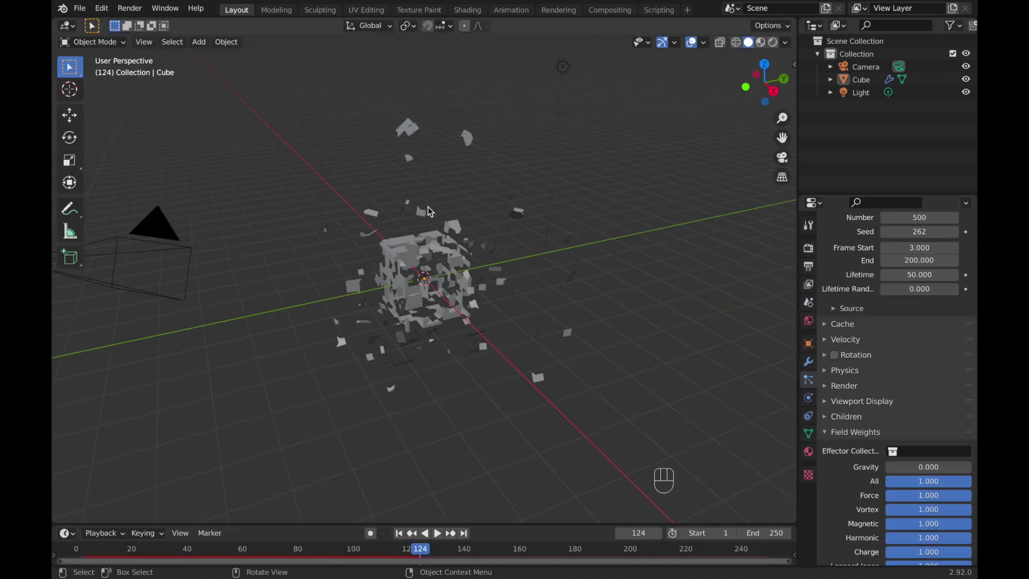
Look through the camera, lock it to view navigation, and show the render output settings.
{"action": "key", "text": "KP_0"}
{"action": "key", "text": "n"}
{"action": "left_click", "coordinate": [726, 223]}
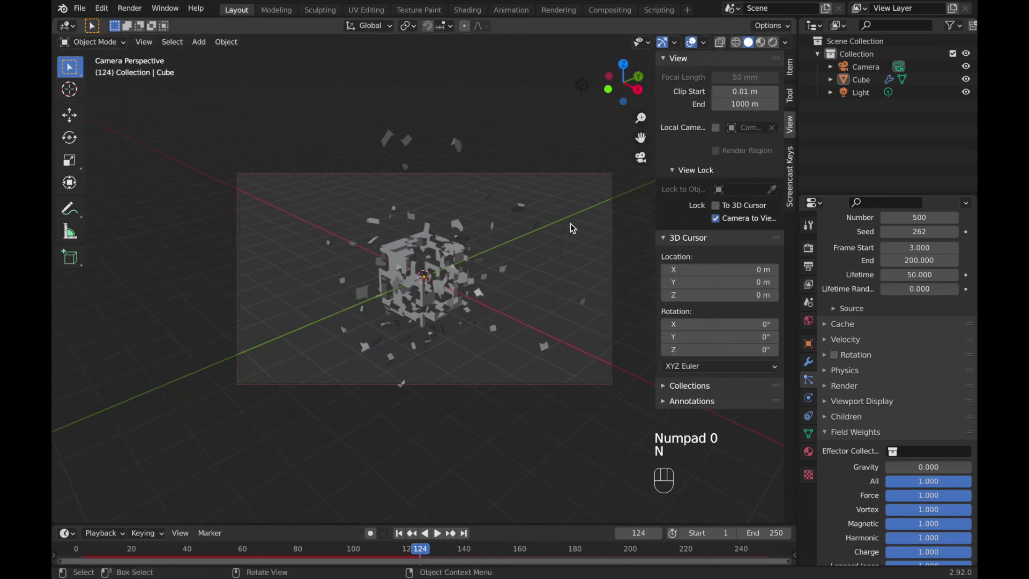
{"action": "left_click", "coordinate": [814, 272]}
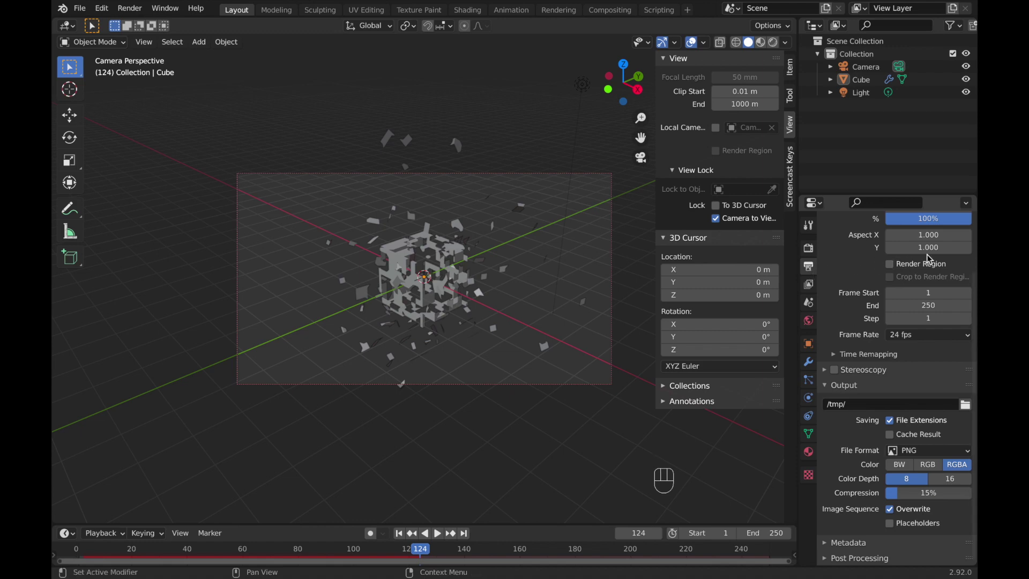
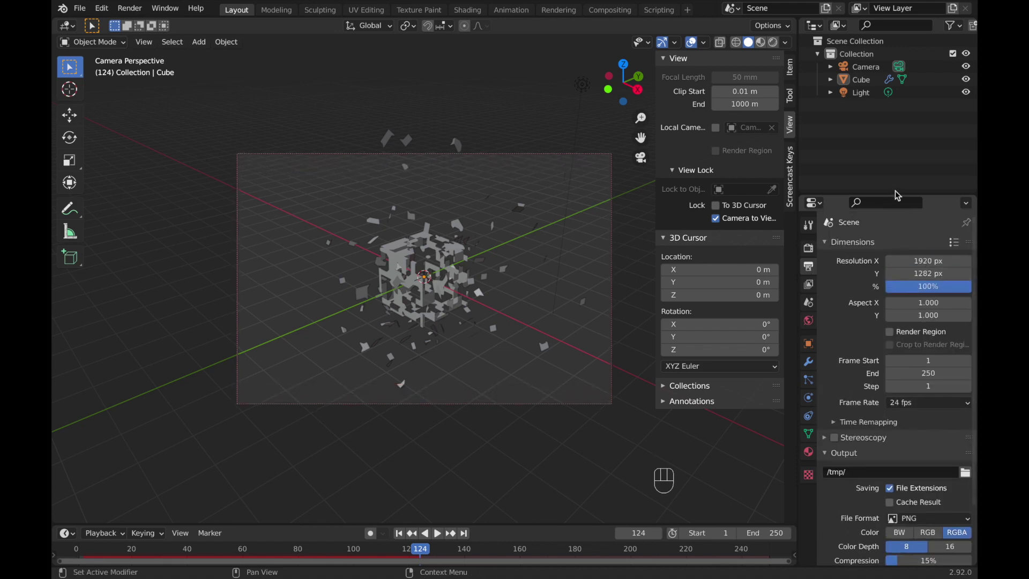
Make the camera orthographic at scale 8.114 to frame the explosion, then unlock it from the view.
{"action": "left_click", "coordinate": [862, 73]}
{"action": "left_click", "coordinate": [813, 405]}
{"action": "left_click_drag", "start_coordinate": [910, 280], "coordinate": [913, 307]}
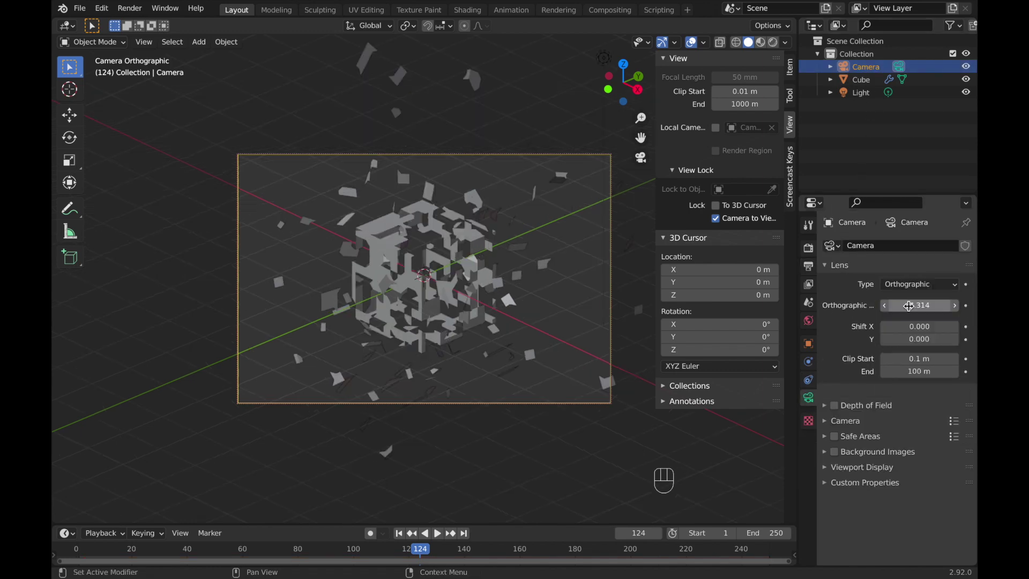
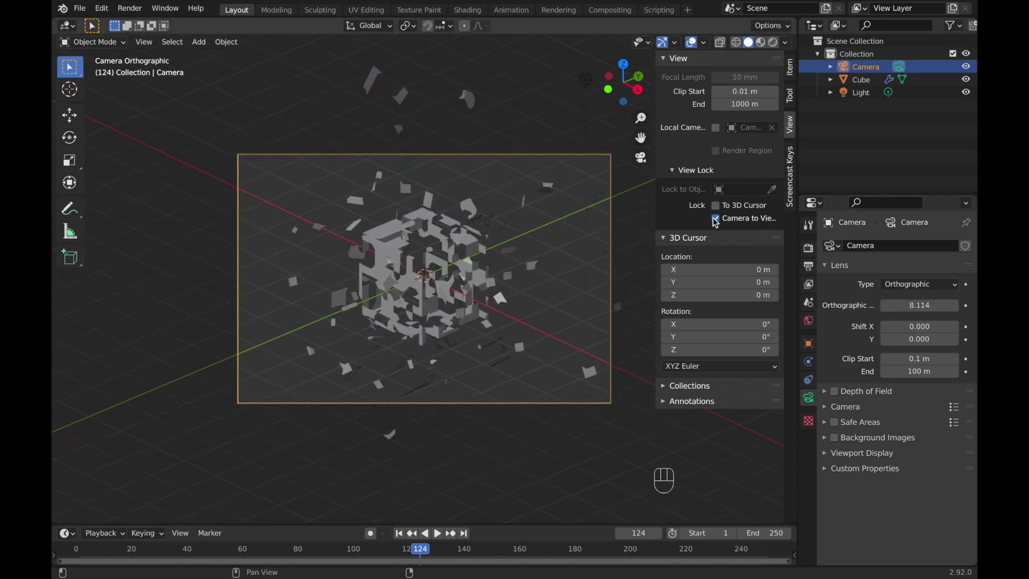
{"action": "left_click", "coordinate": [718, 221]}
{"action": "key", "text": "n"}
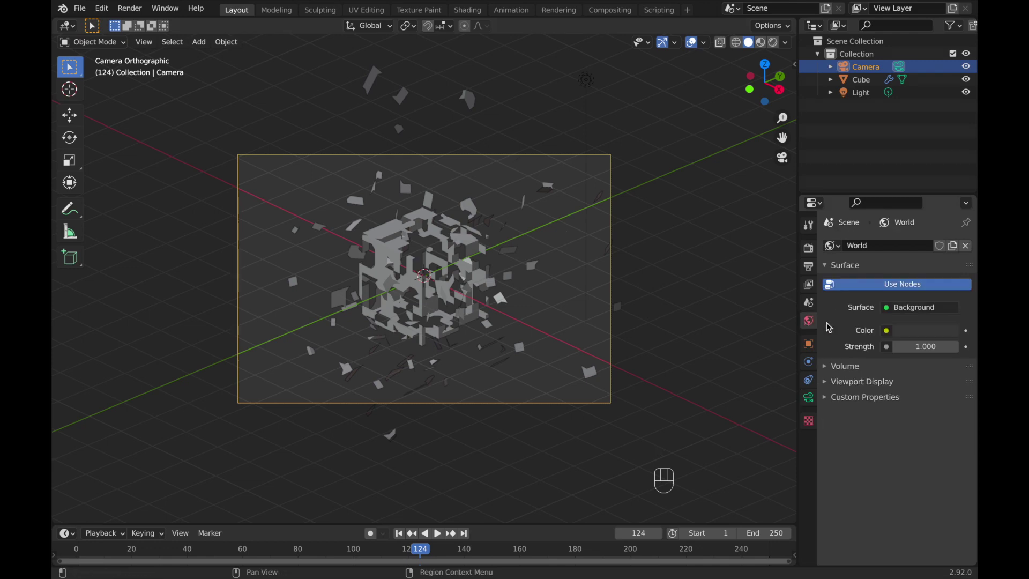
Set the world background colour to black and preview the shattered cube in Rendered shading.
{"action": "left_click", "coordinate": [920, 338]}
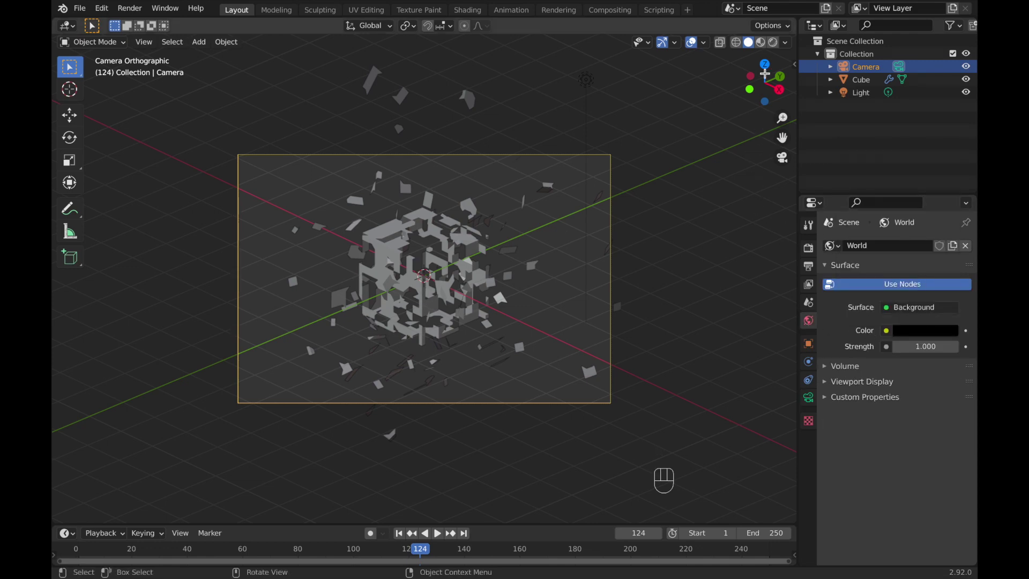
{"action": "left_click", "coordinate": [775, 47]}
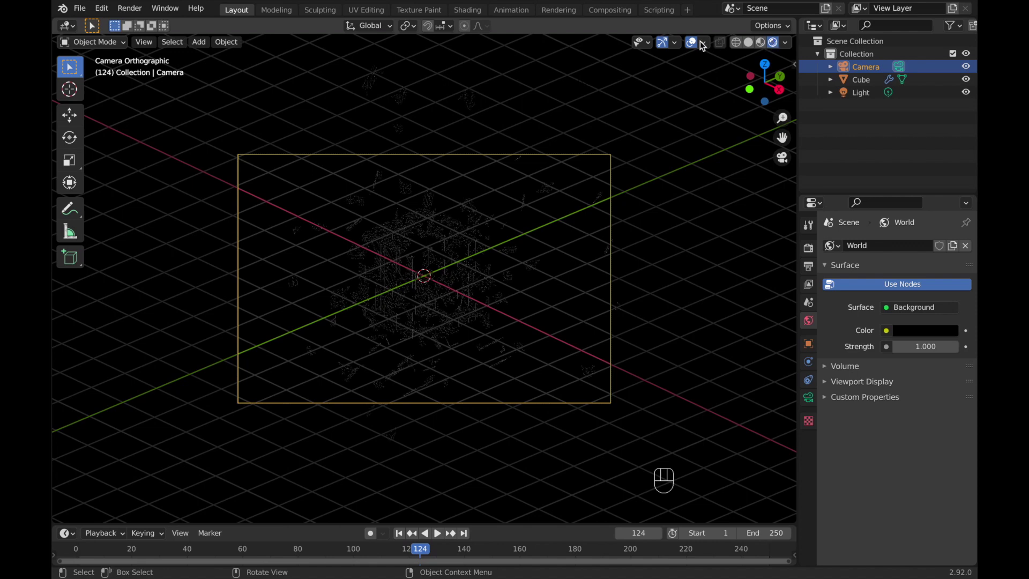